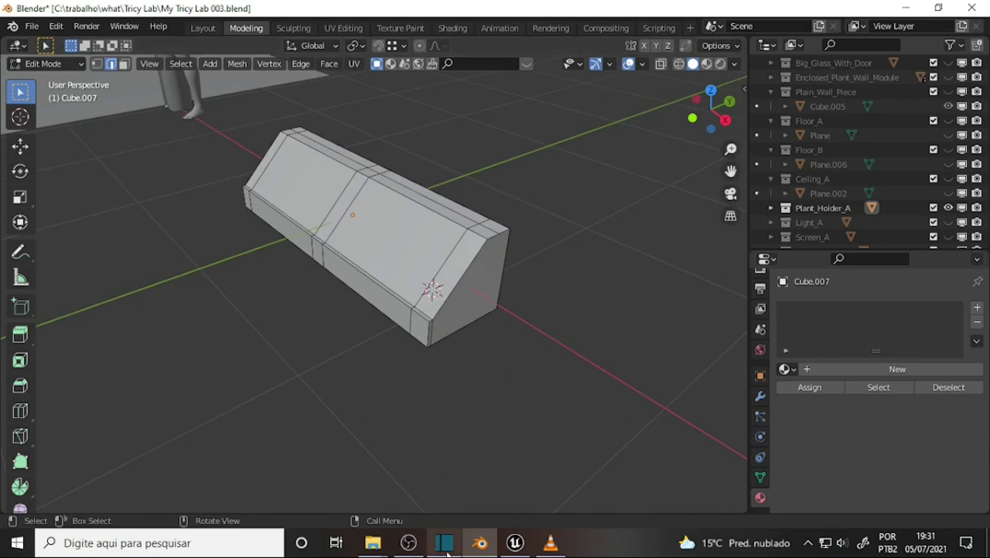
- Seek the VLC tutorial forward to about 10:56 to view the box's slanted end close-up
click(559, 550)
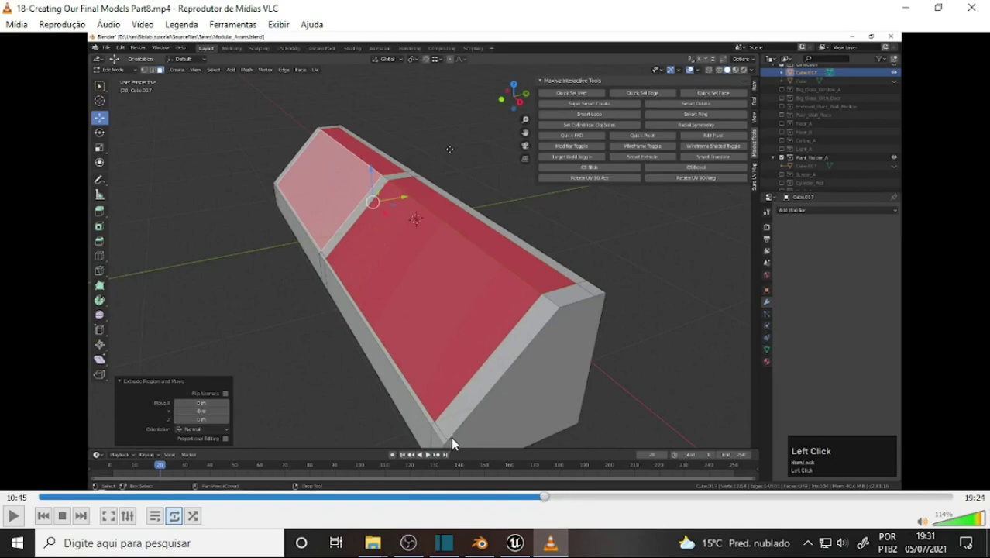
click(554, 503)
key(0)
click(560, 507)
middle_click(560, 506)
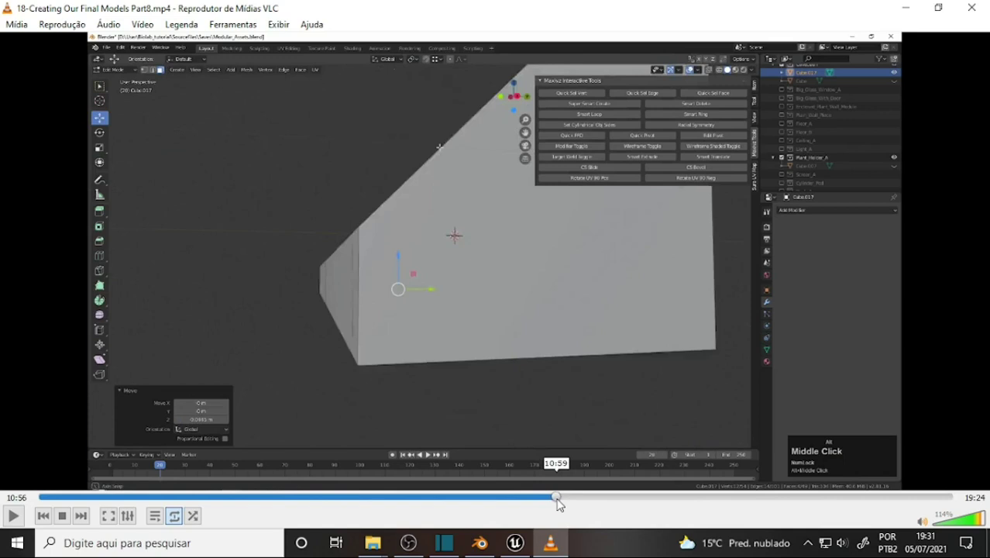
scroll(up, 3)
middle_click(569, 507)
drag(570, 509, 580, 509)
middle_click(580, 508)
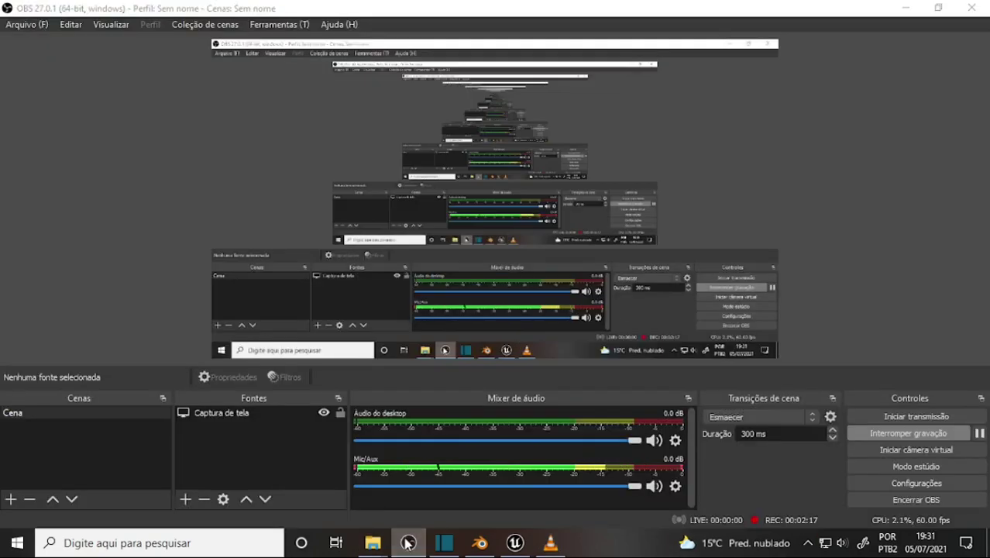
- Add an edge loop beside the holder's middle divider and return to the 11:20 tutorial frame
middle_click(410, 542)
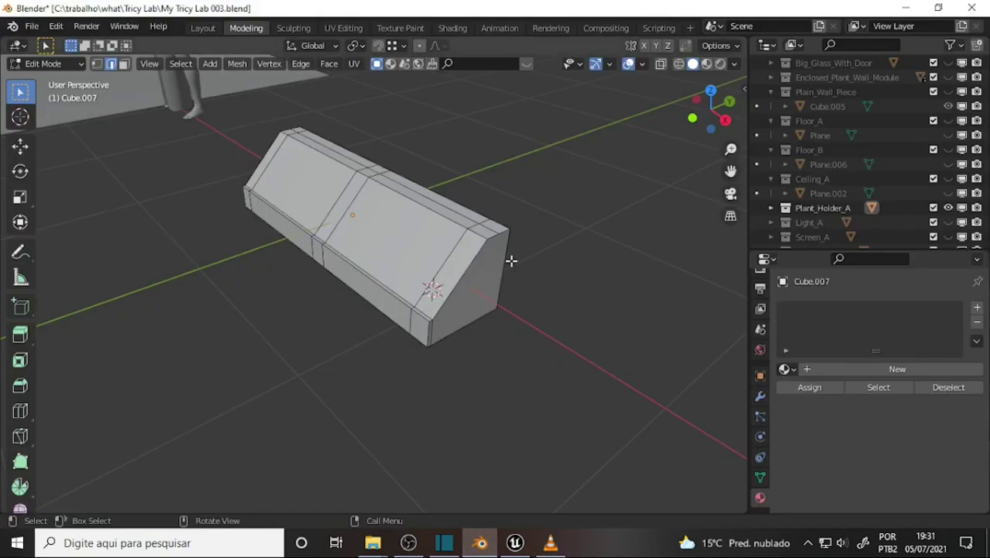
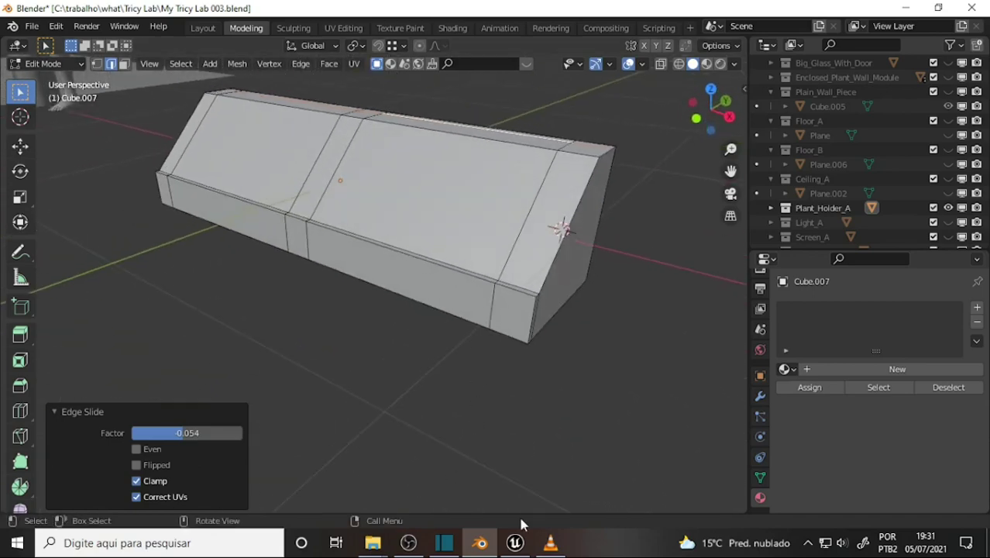
middle_click(552, 551)
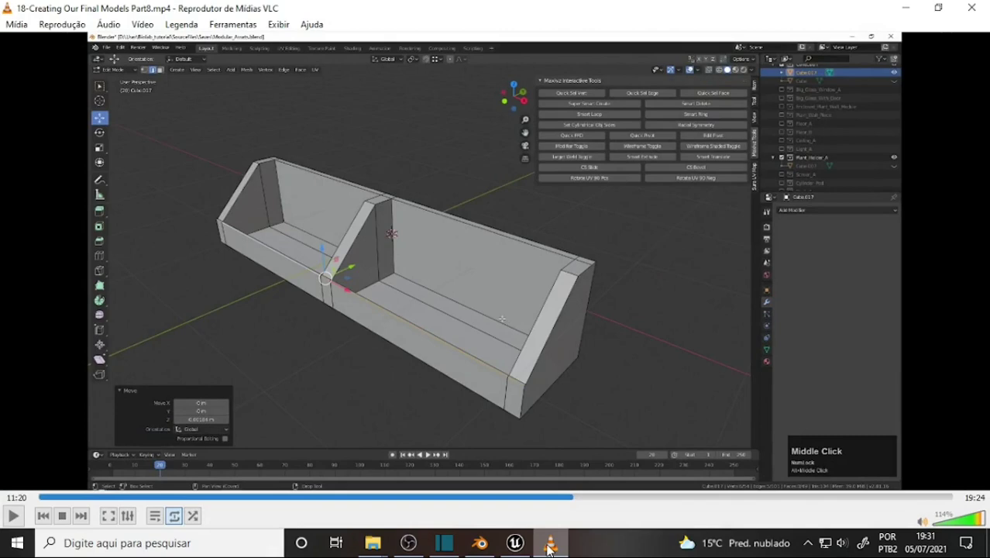